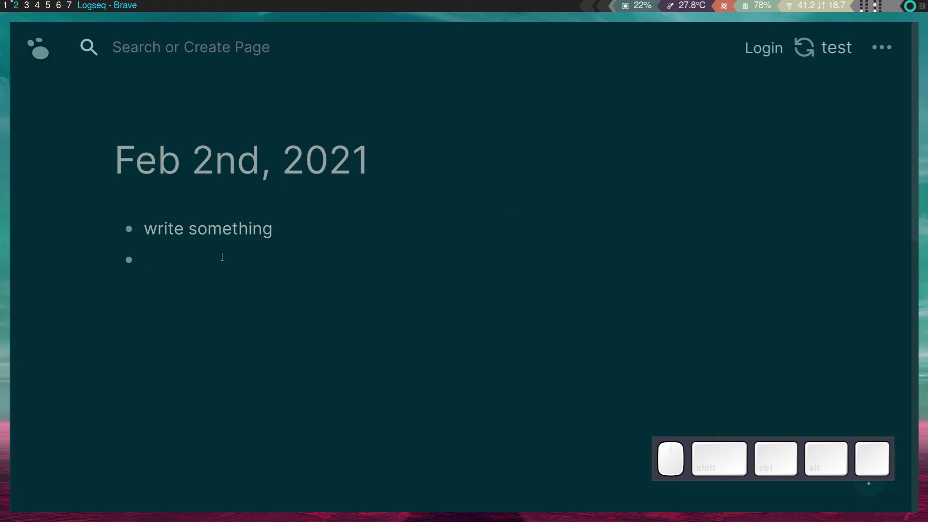
Write nested bullets under 'write something', each indented one level deeper than the last
key(Tab)
key(space)
key(space)
key(Return)
key(Tab)
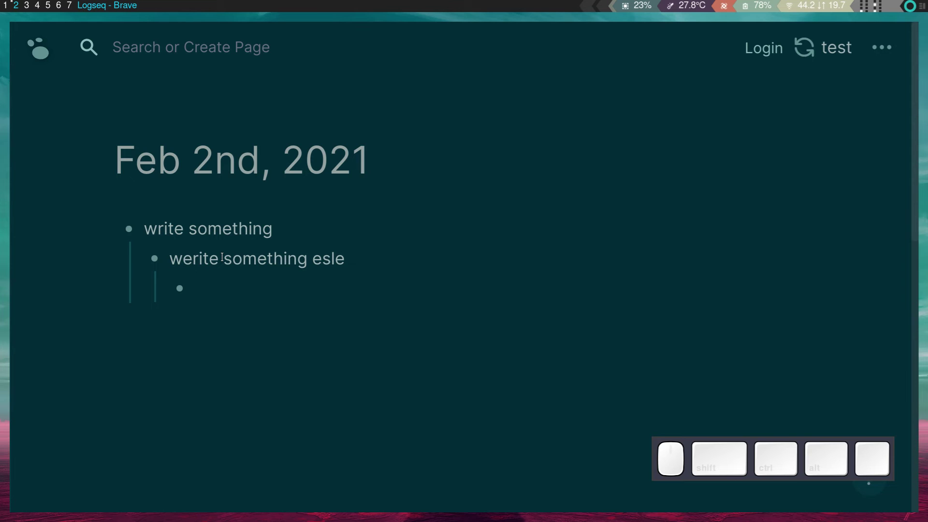
key(space)
key(space)
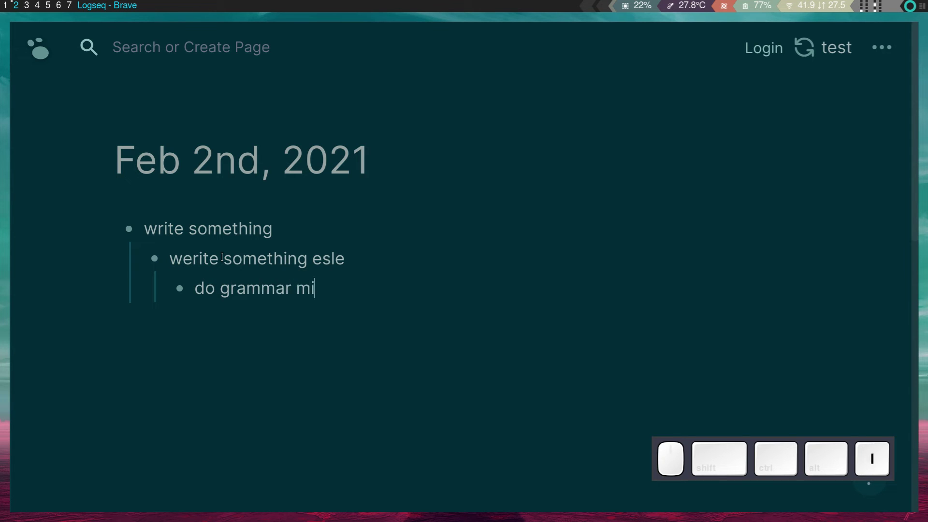
key(space)
key(space)
key(space)
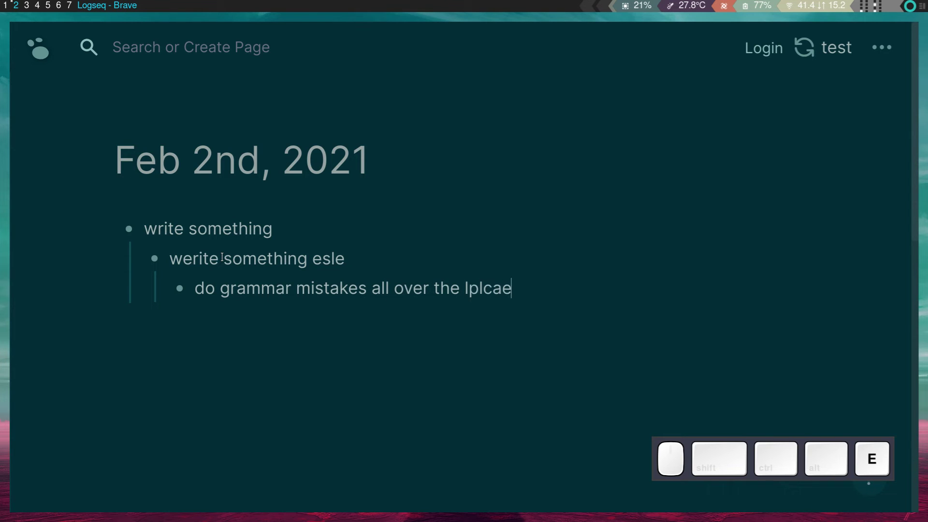
key(Escape)
key(Return)
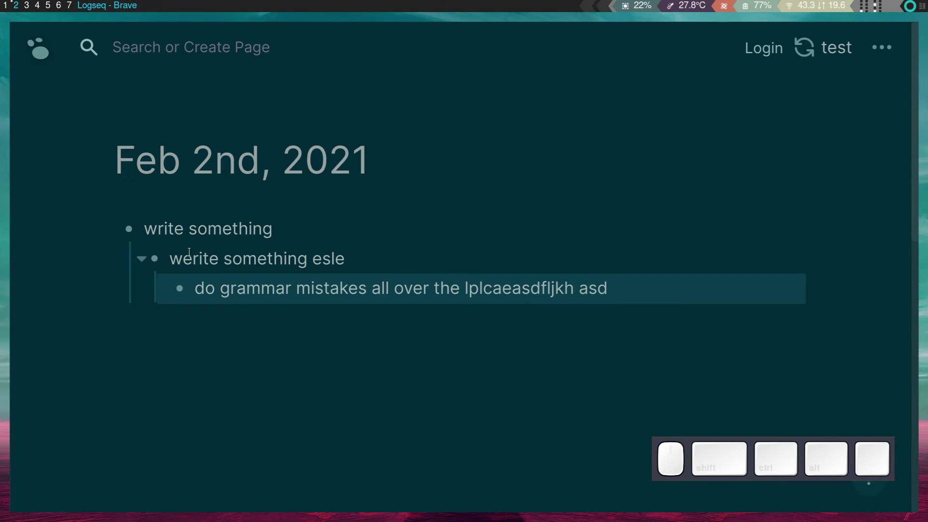
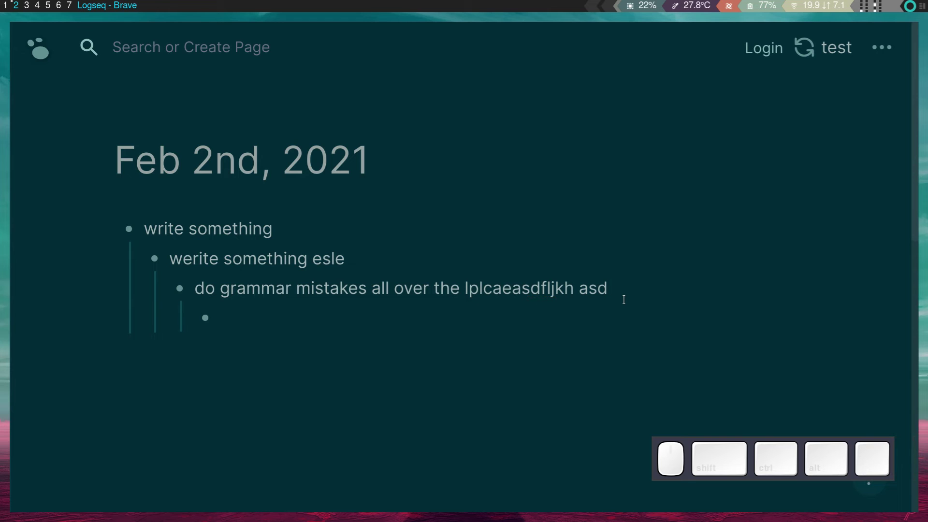
Add further bullets outdented to shallower levels, then show the Help panel in the right sidebar
key(shift+Tab)
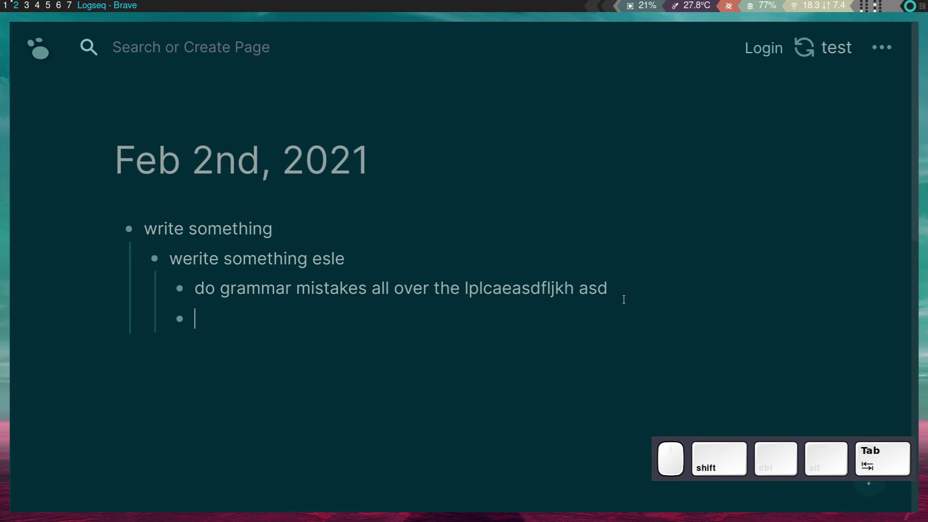
key(Return)
key(shift+Tab)
key(shift+Return)
key(shift+Tab)
key(shift+Return)
key(shift+Tab)
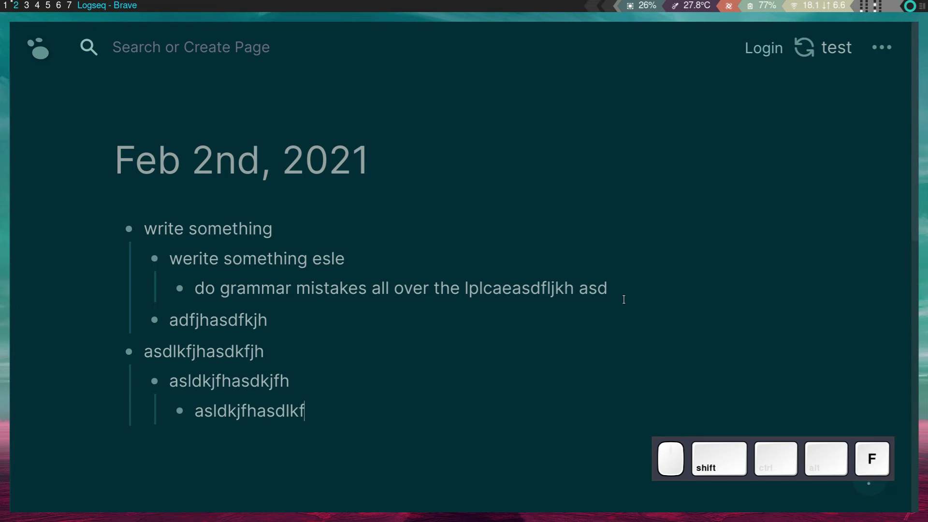
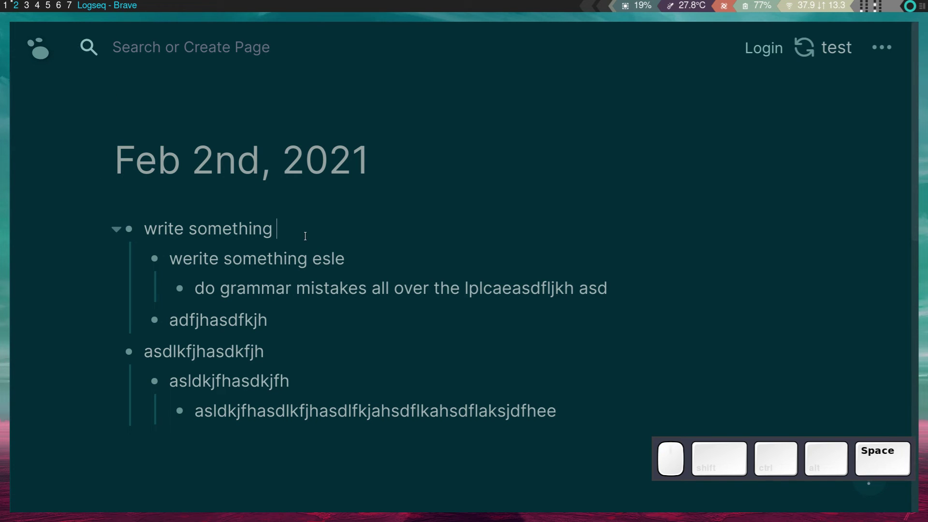
click(839, 453)
click(864, 481)
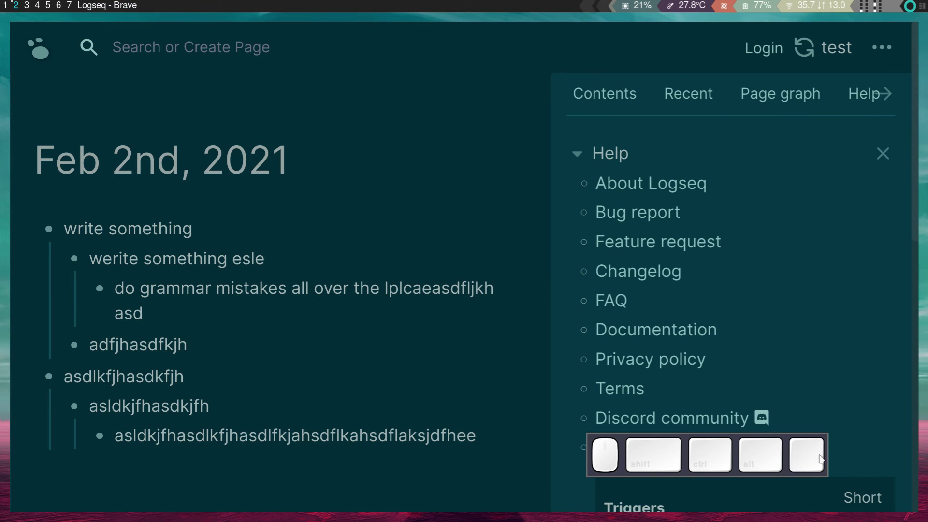
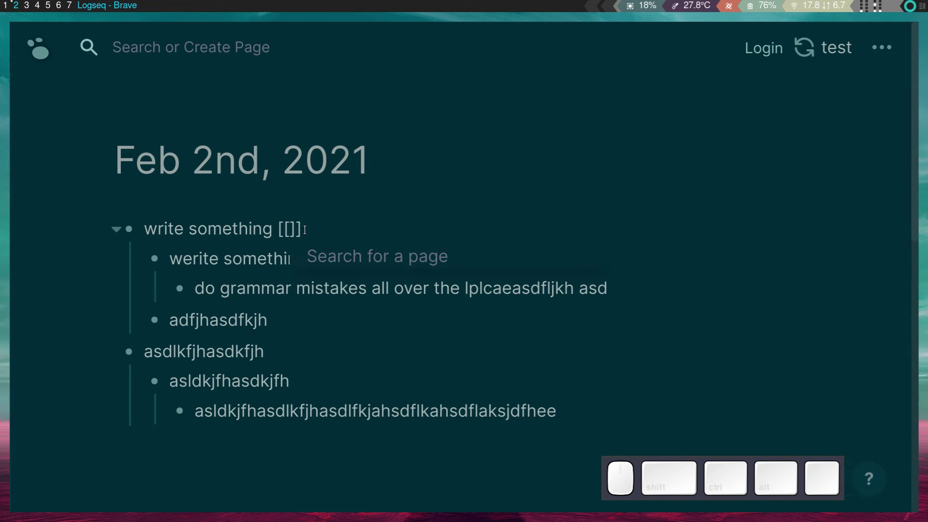
Fill the [[ ]] page link in the first bullet with the name 'create a new note'
key(space)
key(space)
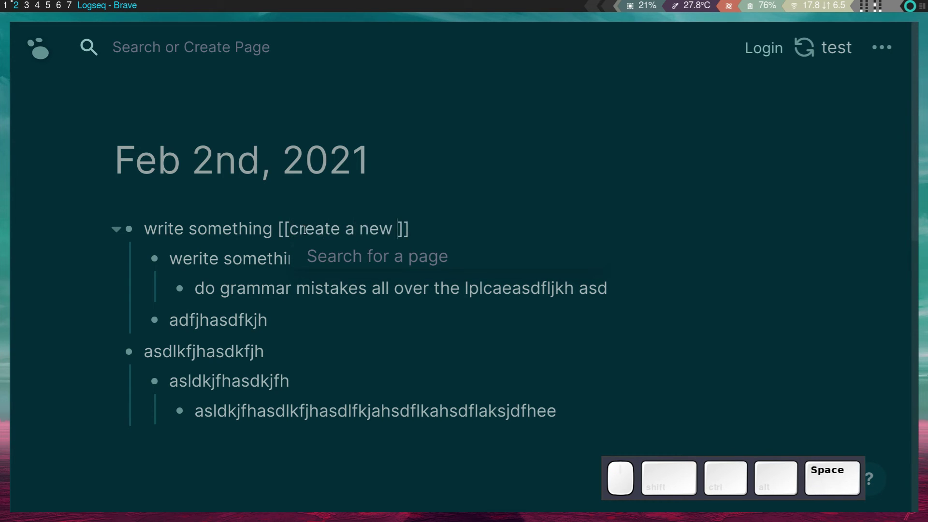
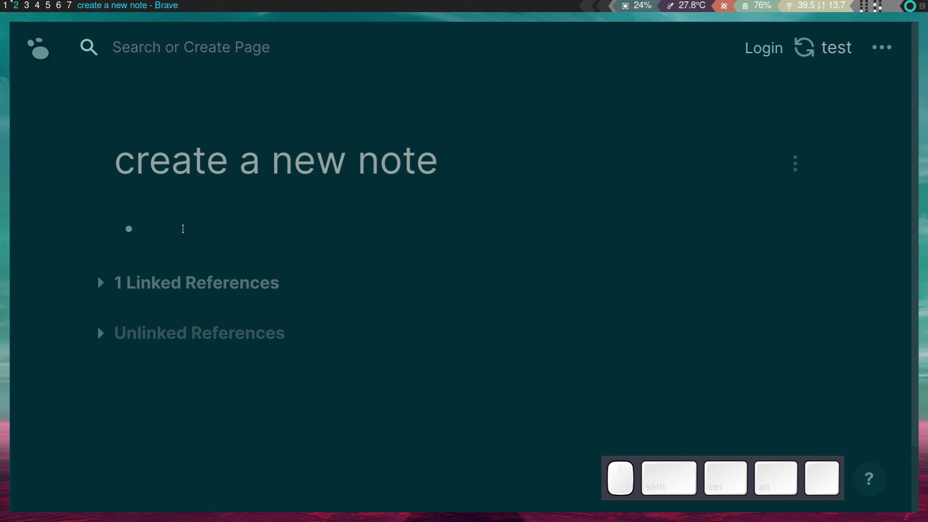
Make a /todo task 'walk my dog' and cycle its marker until it shows NOW
key(/)
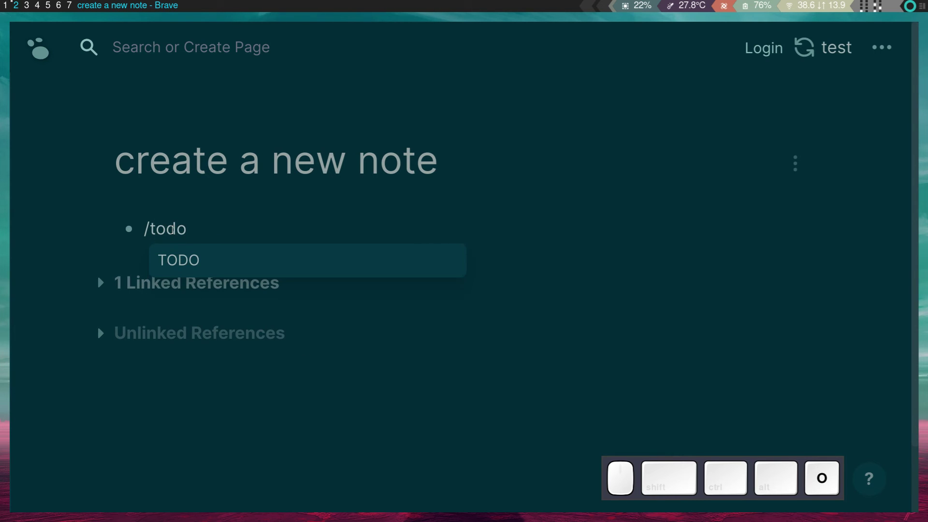
key(Return)
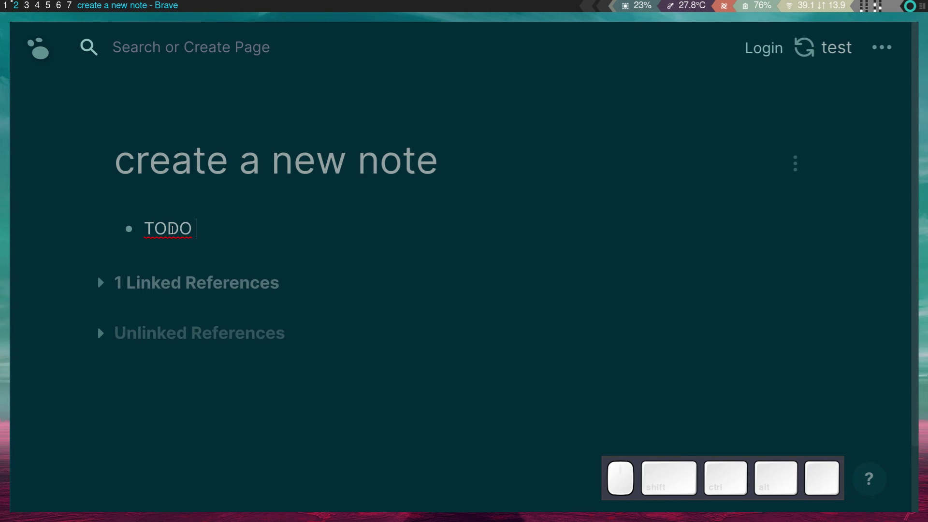
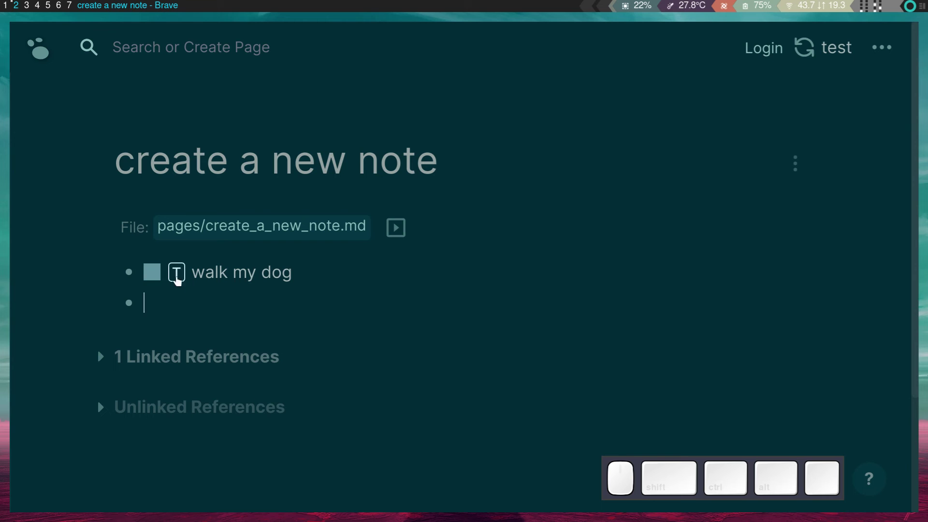
click(171, 273)
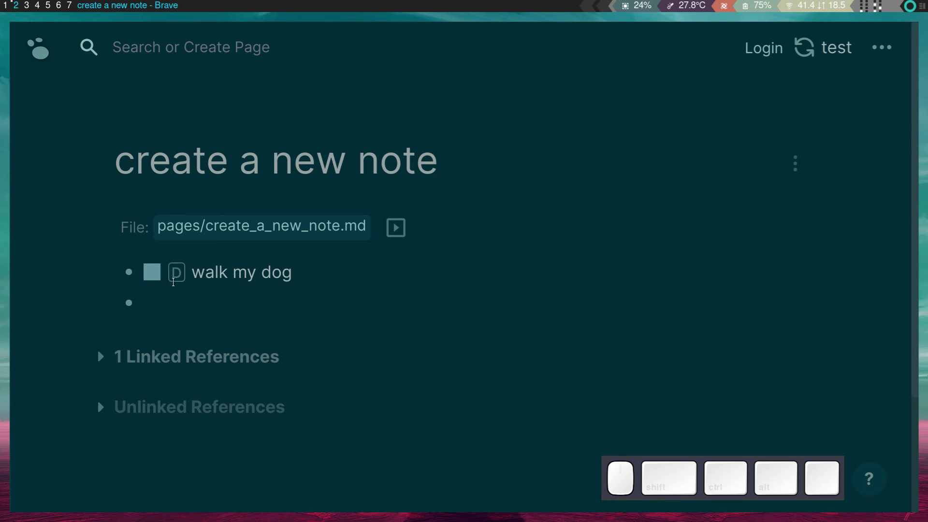
click(175, 275)
click(157, 272)
click(158, 273)
click(181, 271)
click(146, 268)
click(151, 273)
key(e)
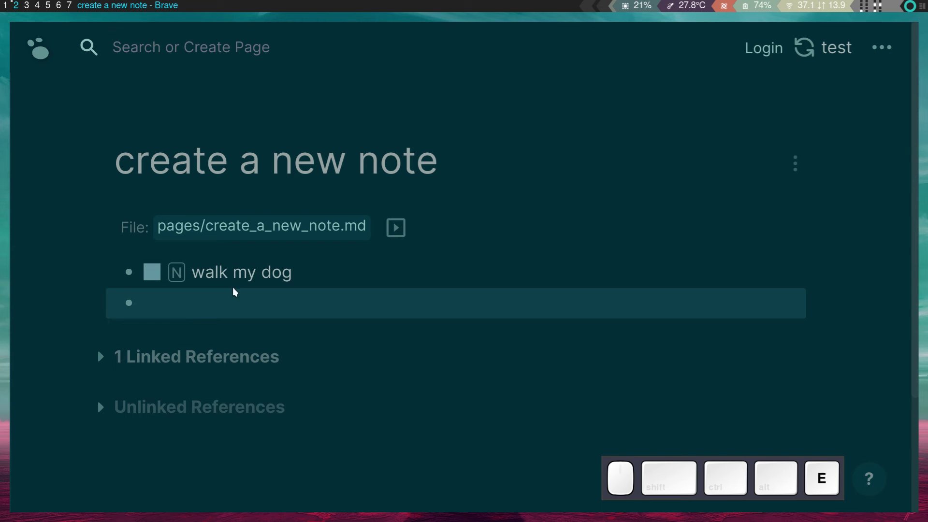
click(181, 279)
click(178, 278)
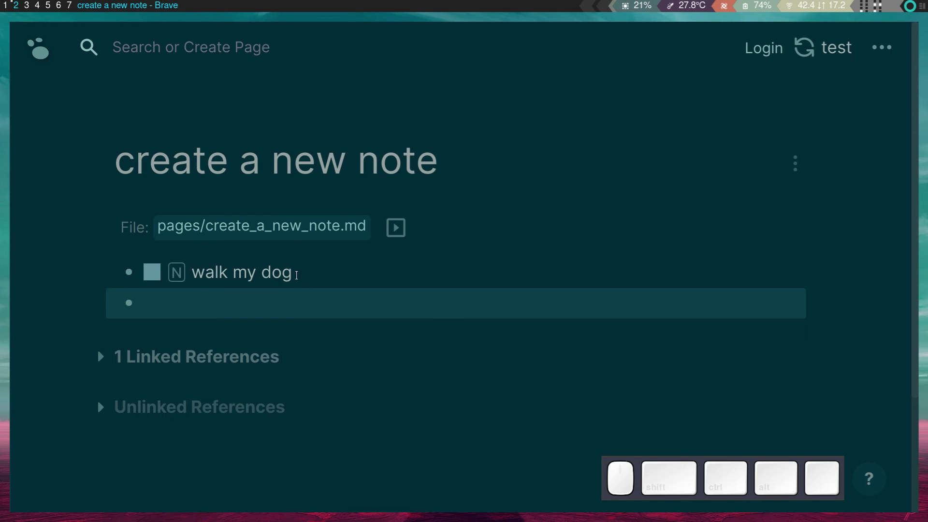
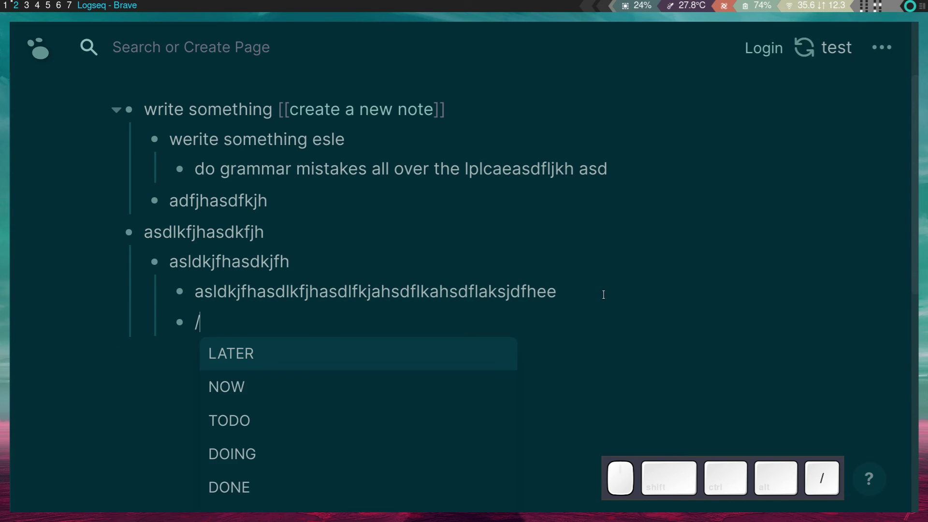
Add a TODO task 'walk my dog' on a new bullet and change its status marker
key(Return)
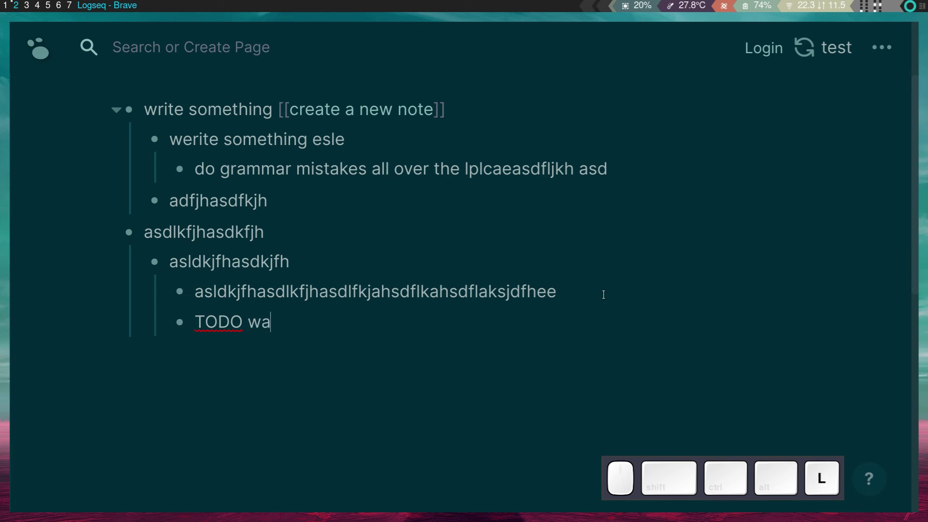
key(space)
key(space)
key(Return)
click(235, 327)
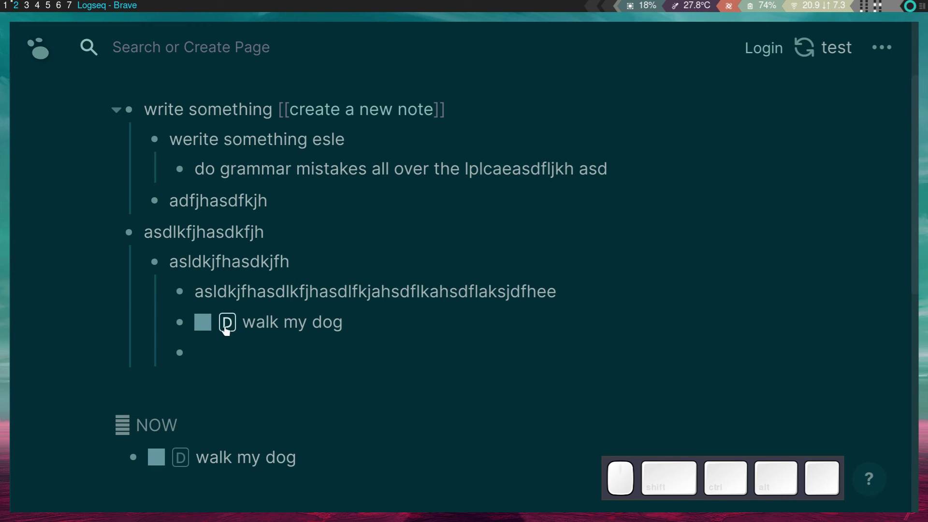
key(e)
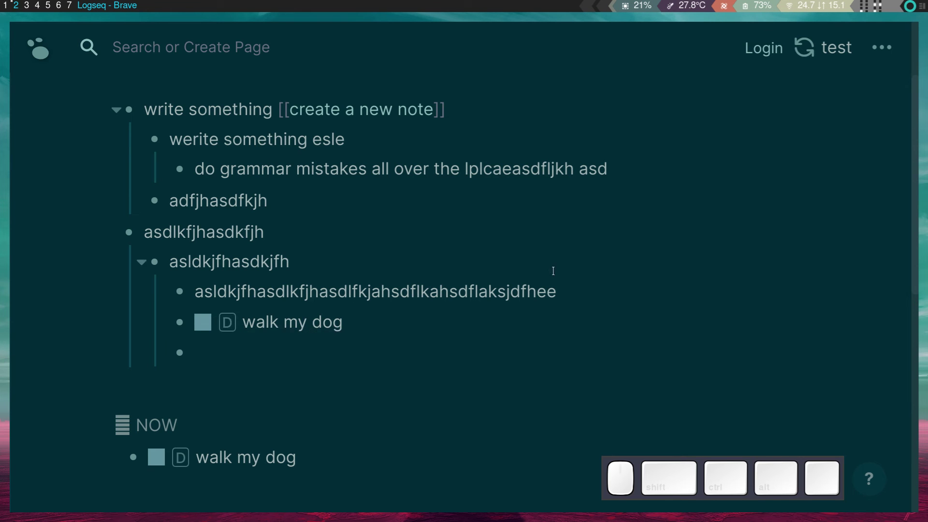
Set the preferred workflow to NOW/LATER in Settings and remove the empty bullet under the task
click(882, 44)
click(737, 282)
scroll(down, 3)
click(403, 330)
click(403, 362)
click(323, 276)
click(303, 319)
scroll(up, 3)
key(Escape)
key(e)
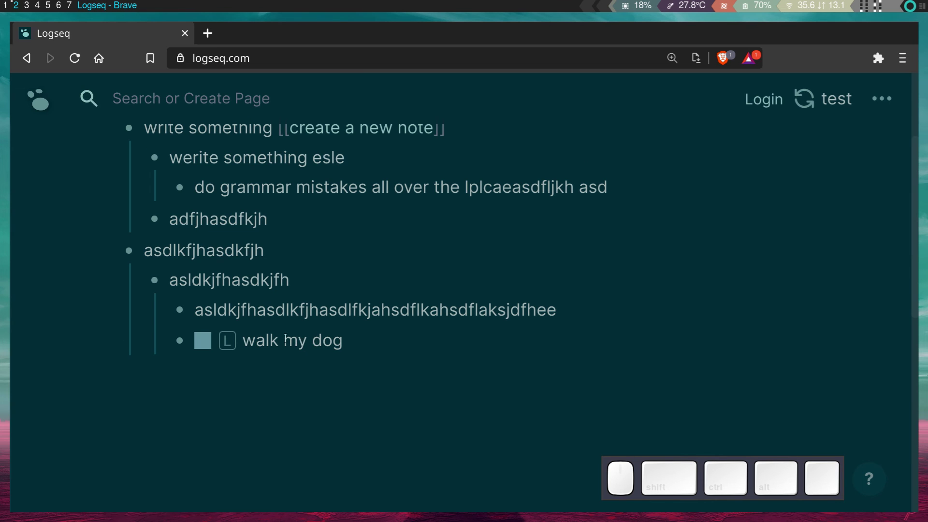
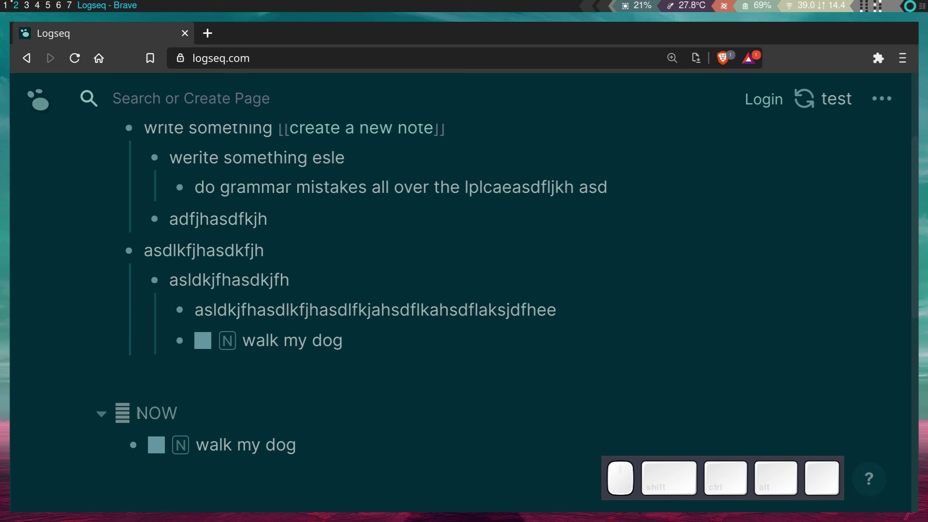
Add a NOW task 'test logseq' below walk my dog and tick it off as DONE
scroll(down, 3)
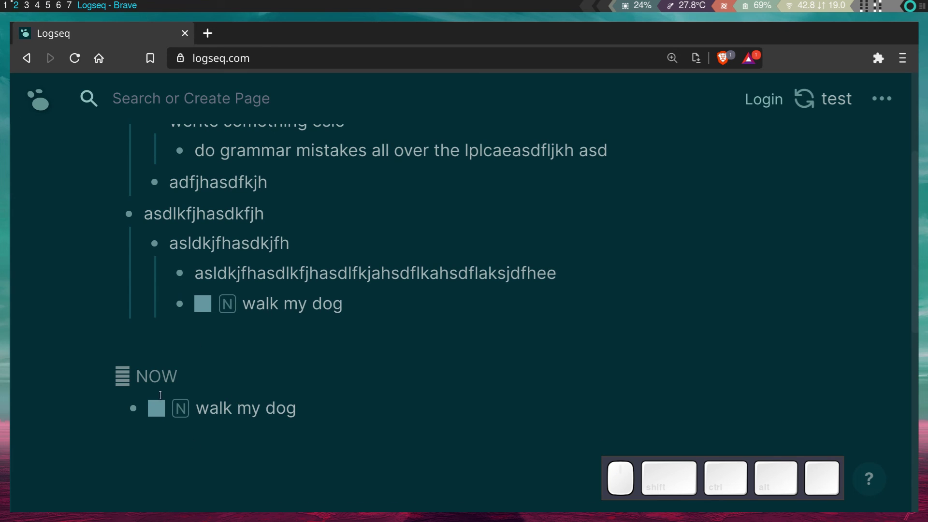
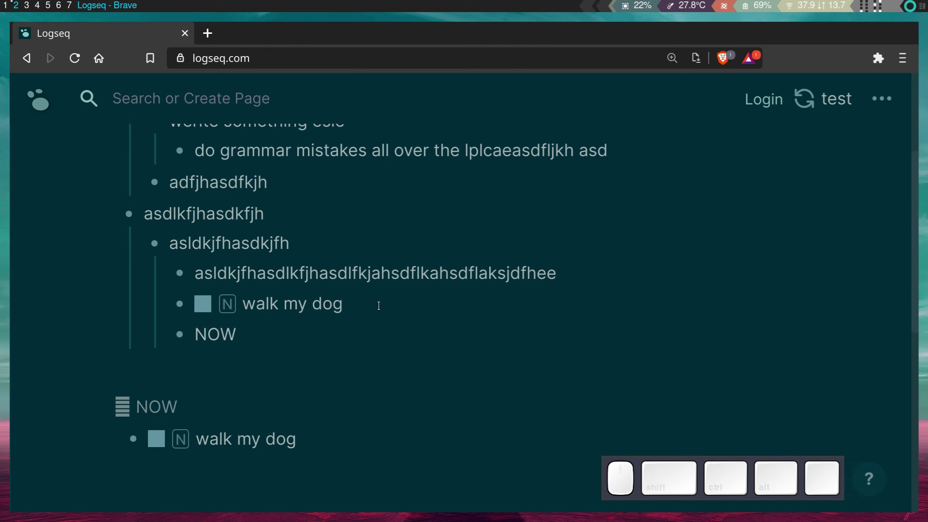
key(space)
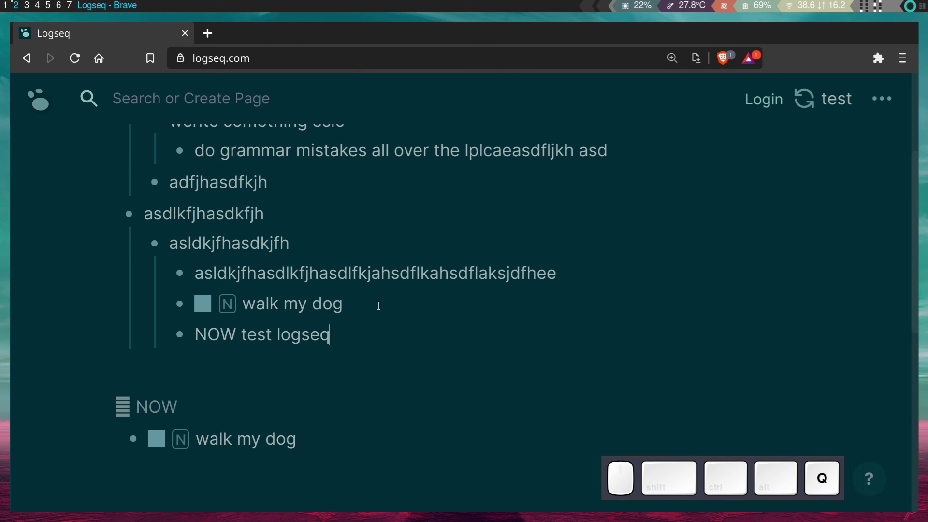
click(370, 383)
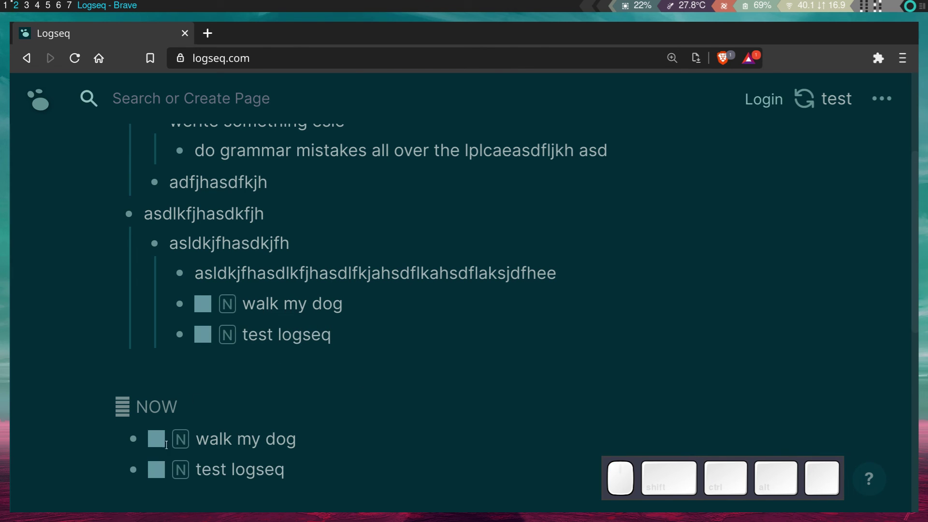
click(198, 337)
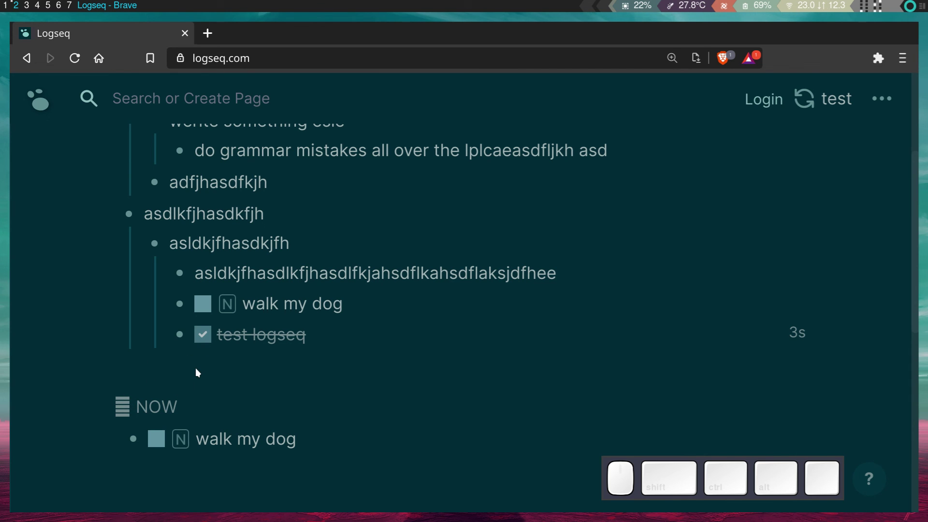
In config.edn via Settings, change the NOW default query :title to "--> NOW"
key(e)
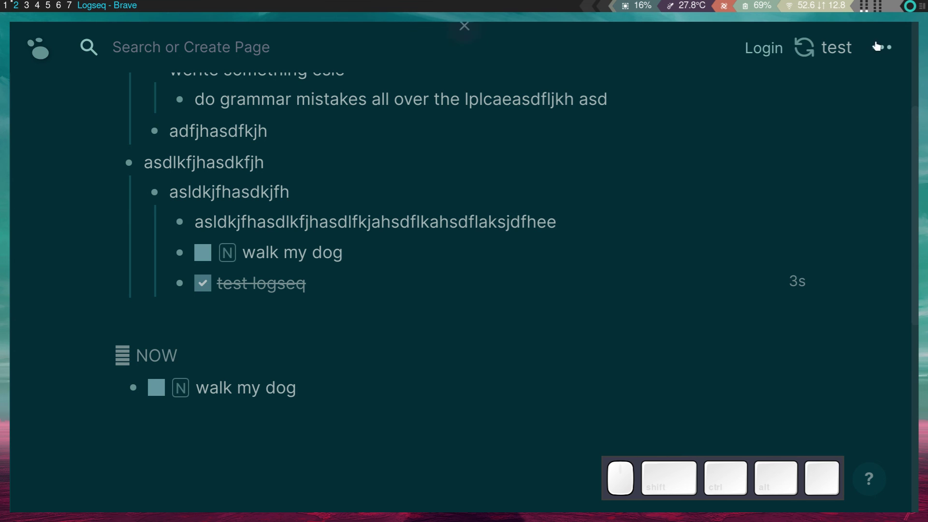
click(883, 56)
click(741, 282)
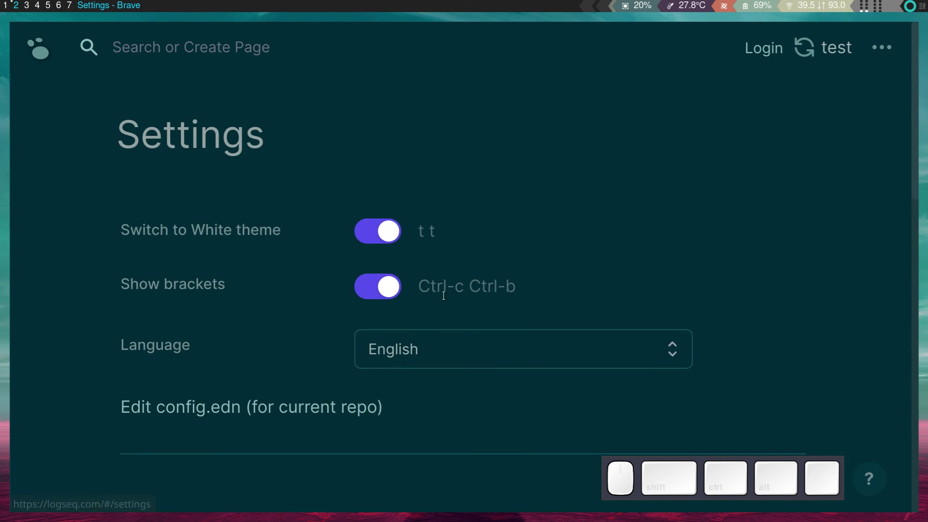
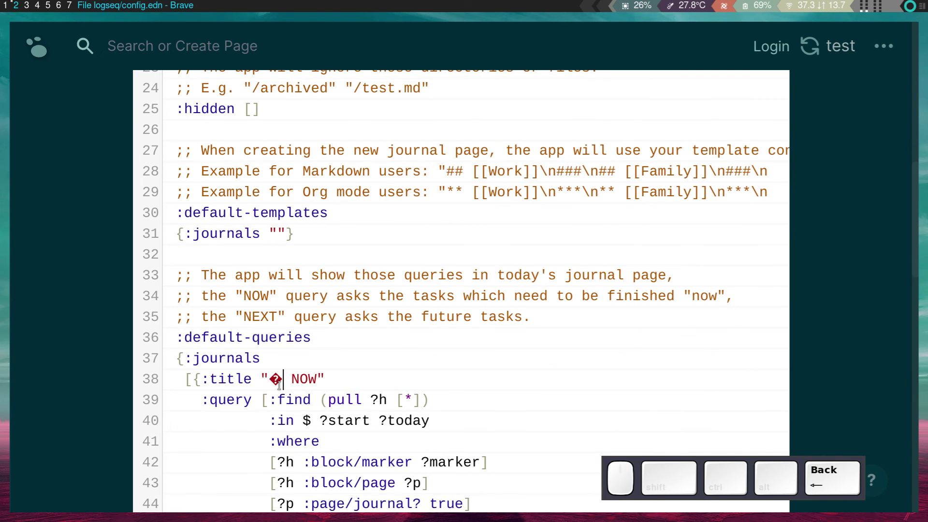
key(shift+')
key(Delete)
key(-)
key(shift+.)
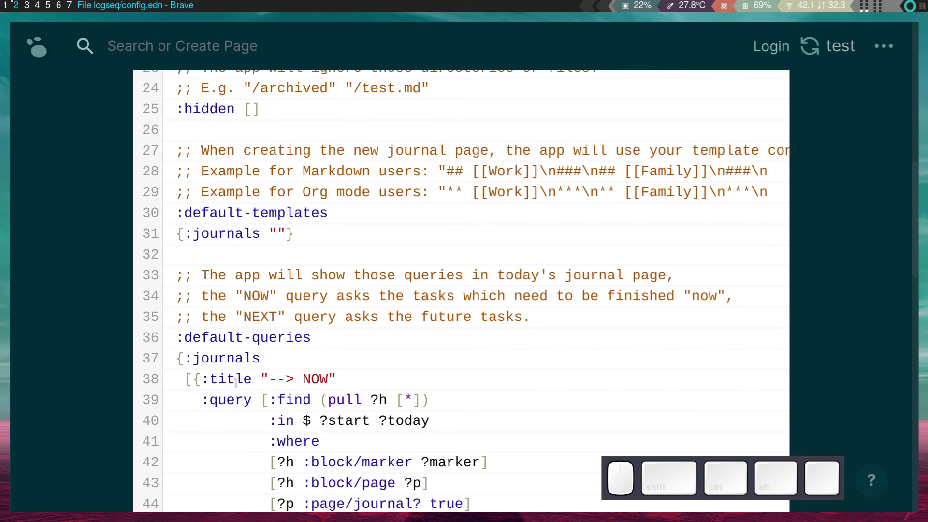
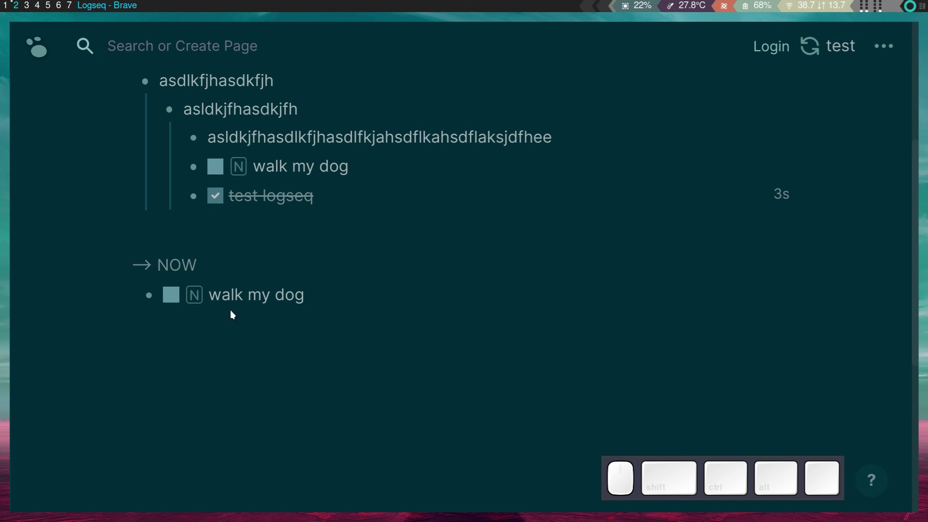
scroll(up, 3)
scroll(down, 3)
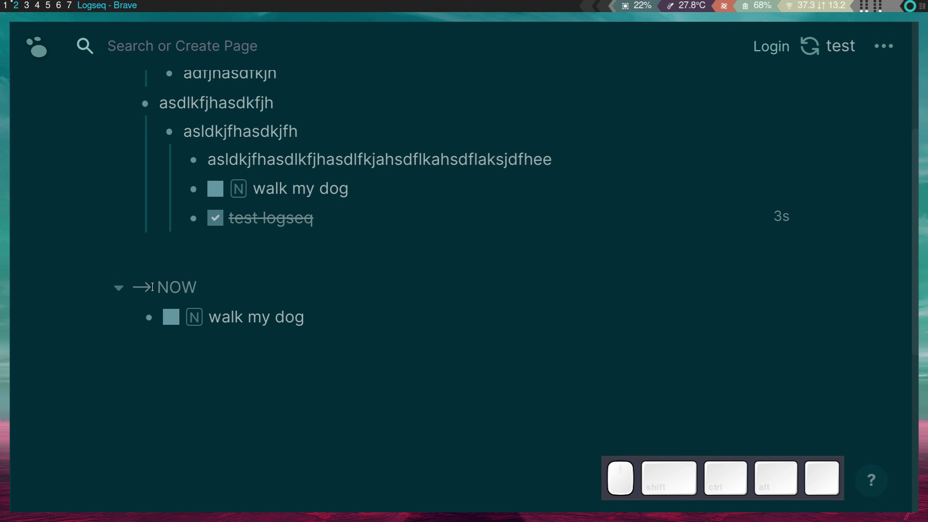
key(e)
key(BackSpace)
key(Return)
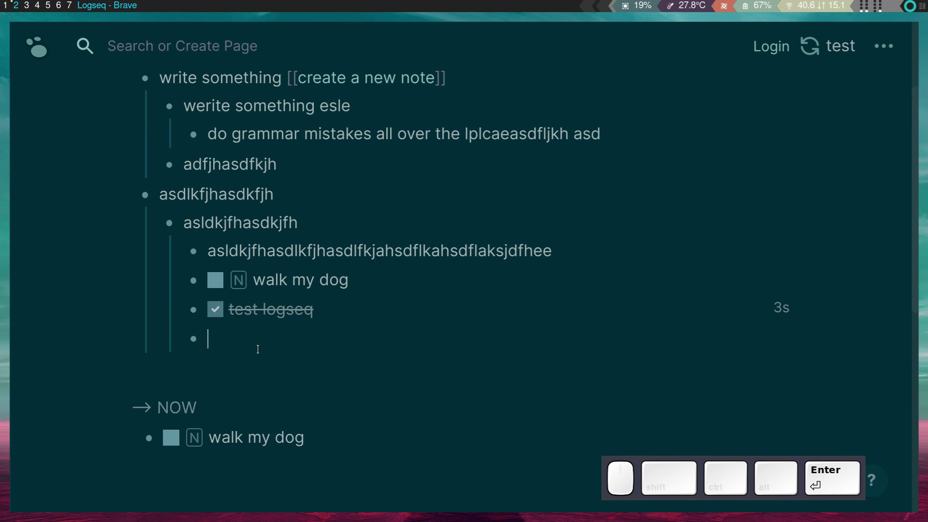
key(/)
scroll(down, 3)
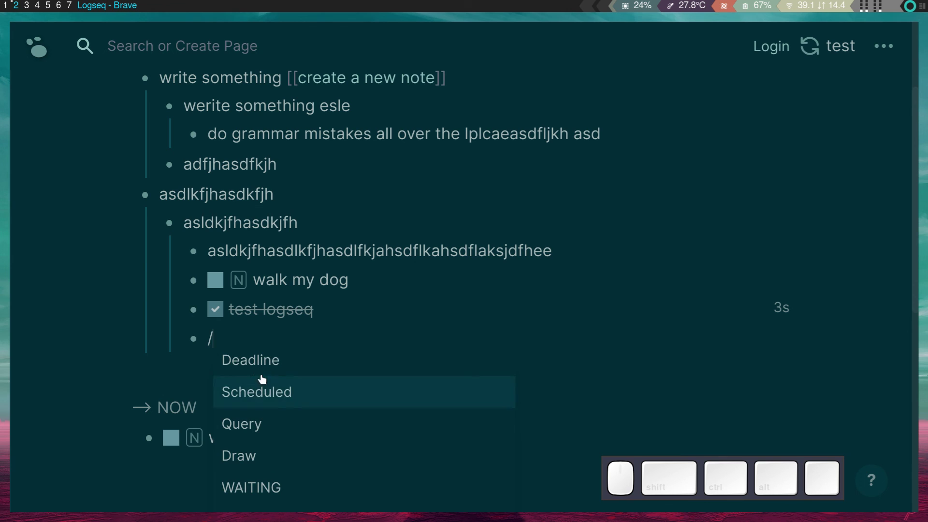
scroll(down, 3)
scroll(down, 3)
scroll(down, 3)
scroll(up, 3)
scroll(down, 3)
scroll(down, 3)
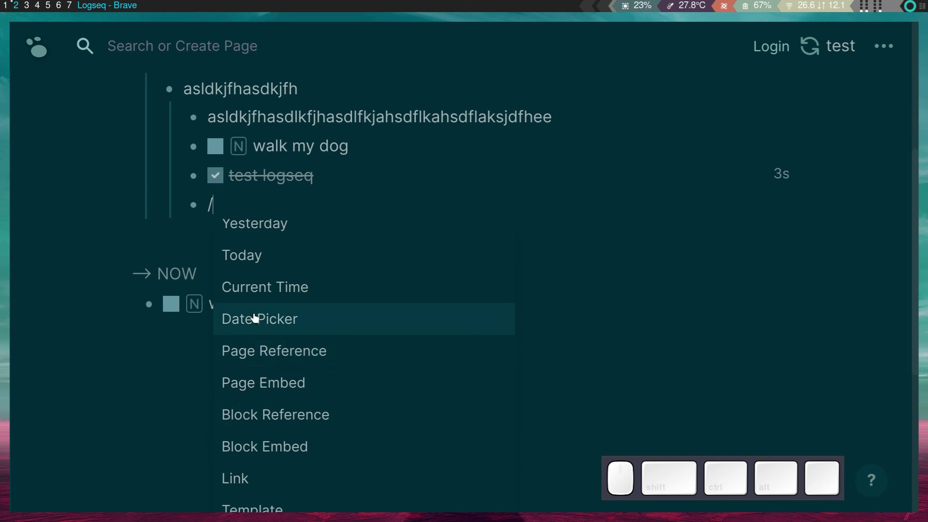
scroll(down, 3)
scroll(down, 3)
scroll(up, 3)
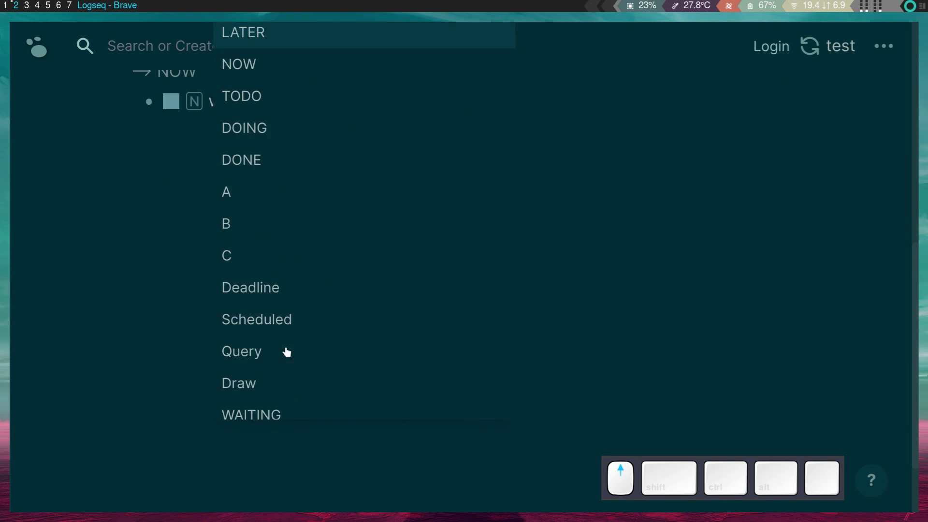
scroll(up, 3)
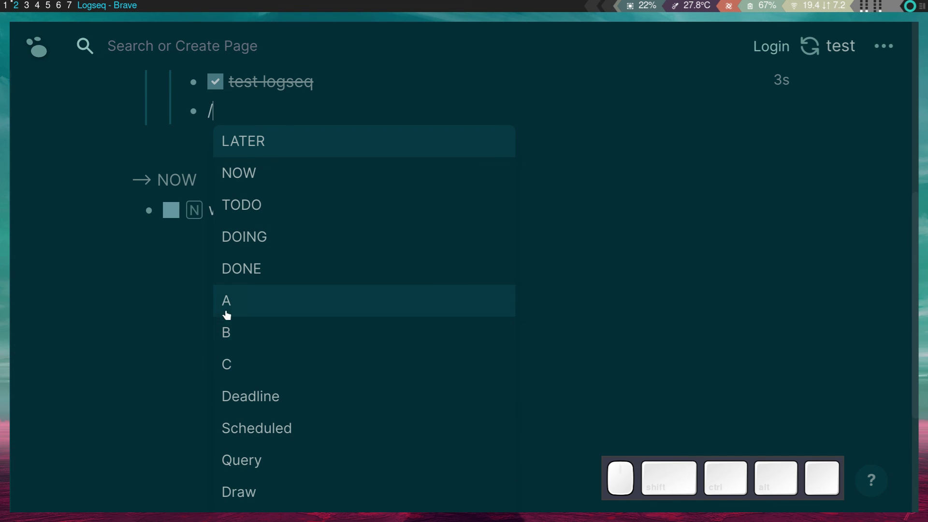
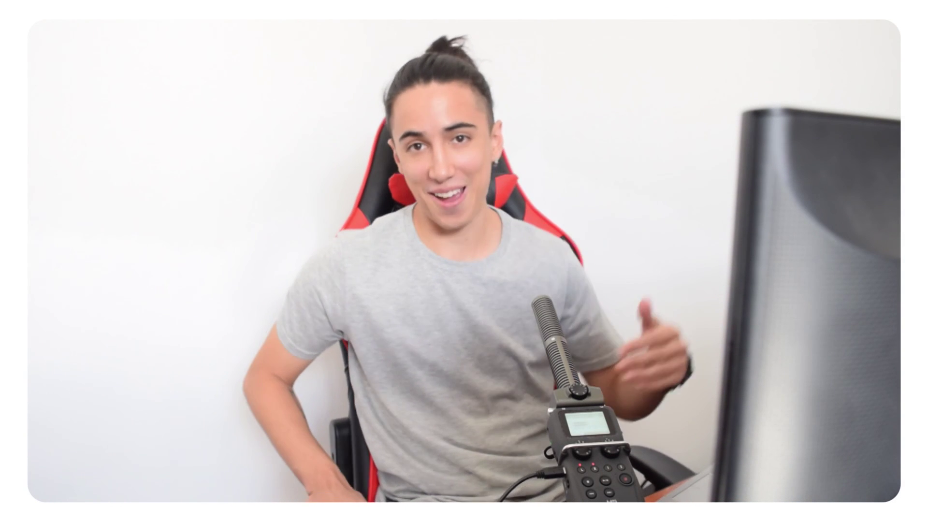
key(z)
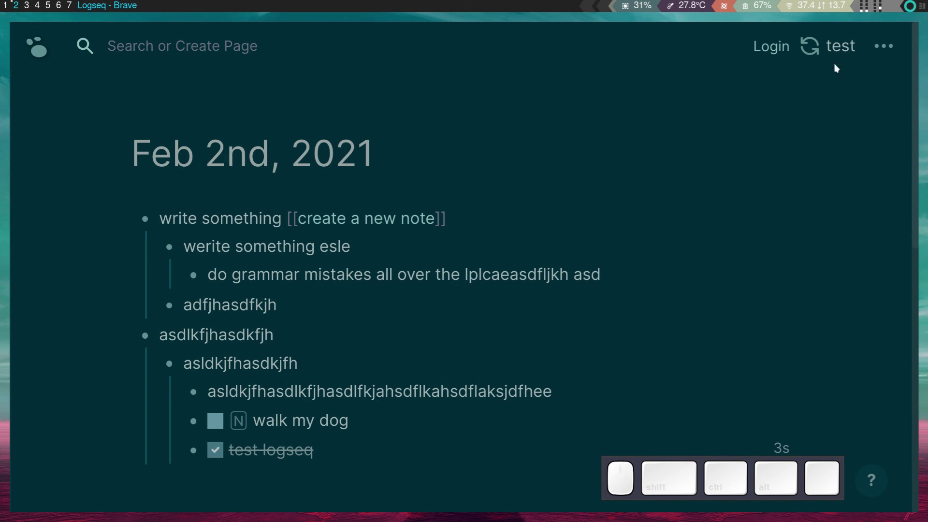